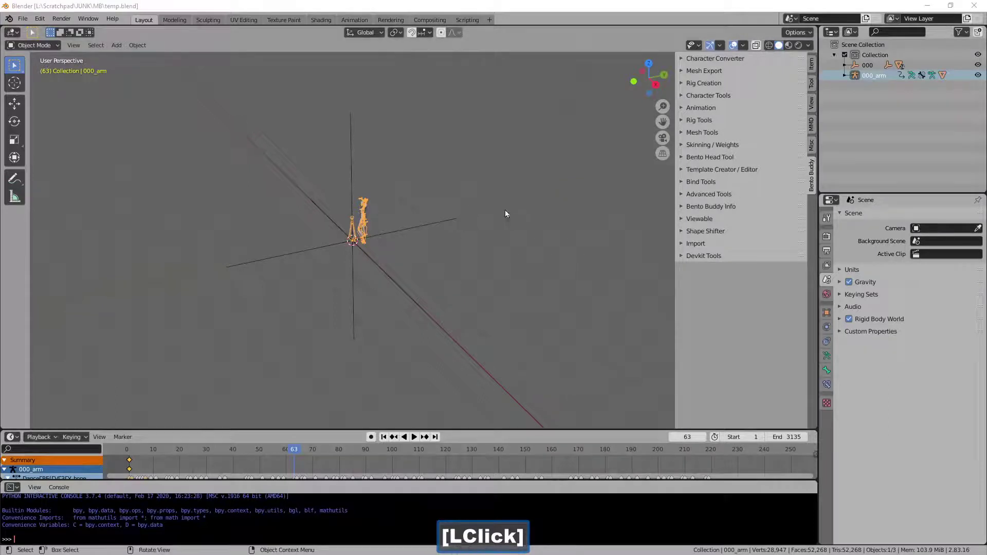
Frame the animated source armature in the viewport with View Selected, then deselect it
{"action": "key", "text": "."}
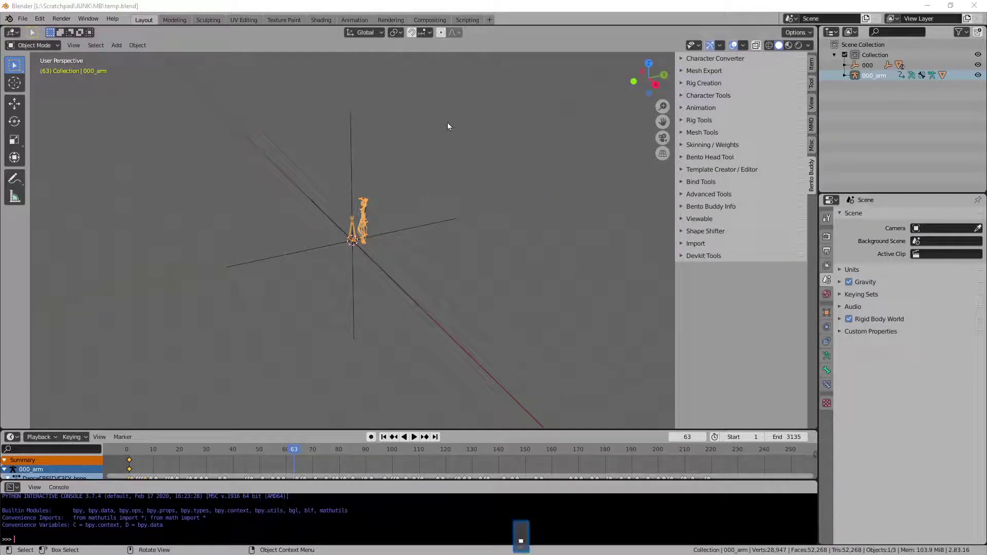
{"action": "left_click", "coordinate": [488, 39]}
{"action": "key", "text": "."}
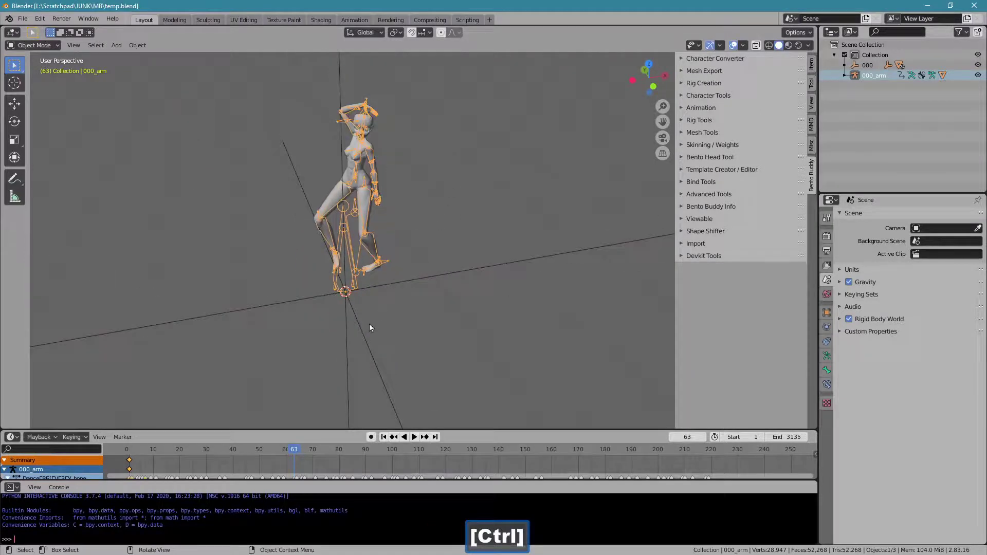
{"action": "left_click", "coordinate": [368, 333]}
{"action": "key", "text": "g"}
{"action": "left_click", "coordinate": [463, 254]}
Delete the 000 object, select the T-posed 000_arm rig and return to frame 1
{"action": "key", "text": "Delete"}
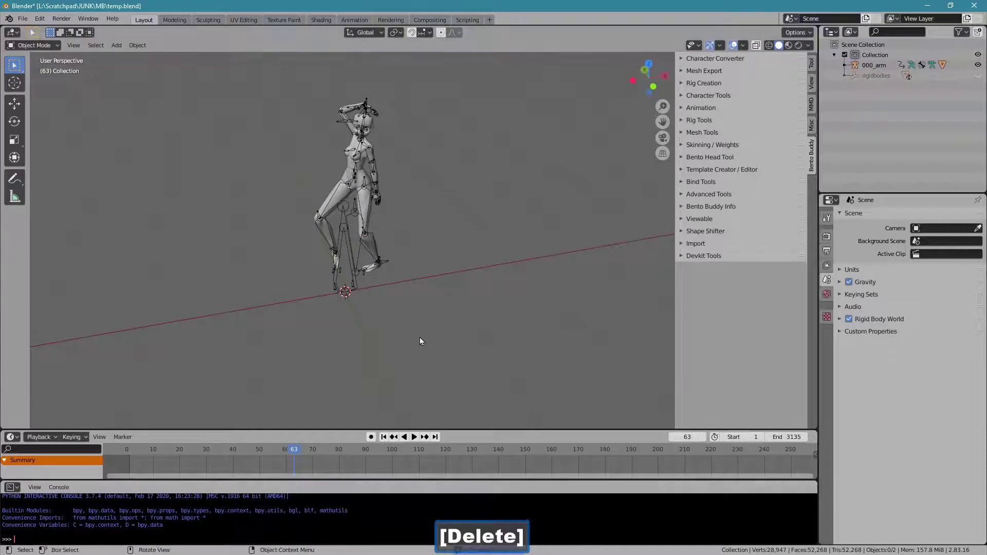
{"action": "left_click", "coordinate": [381, 441]}
{"action": "left_click", "coordinate": [397, 183]}
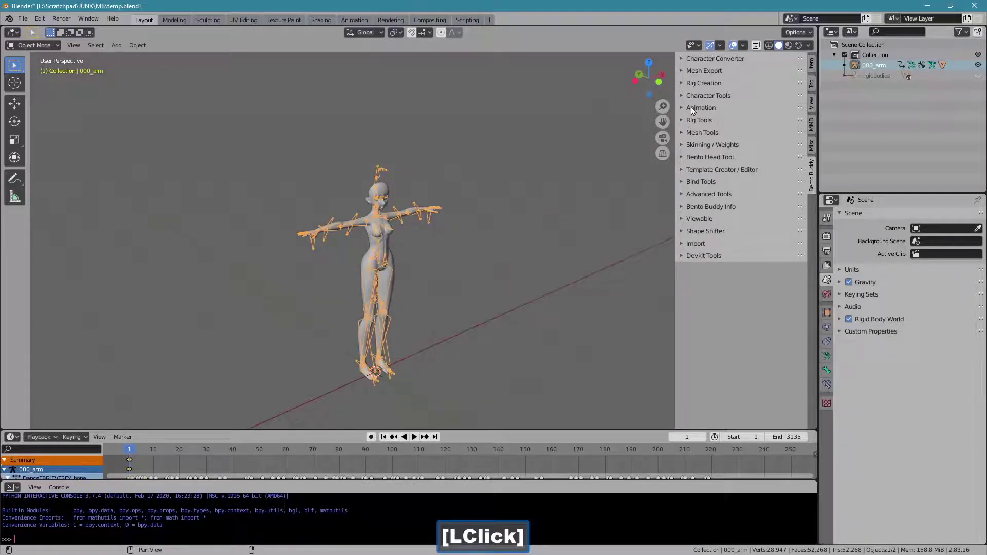
Run Retarget Motion from Character Tools, creating BentoBuddy.001, and start playback
{"action": "left_click", "coordinate": [693, 102]}
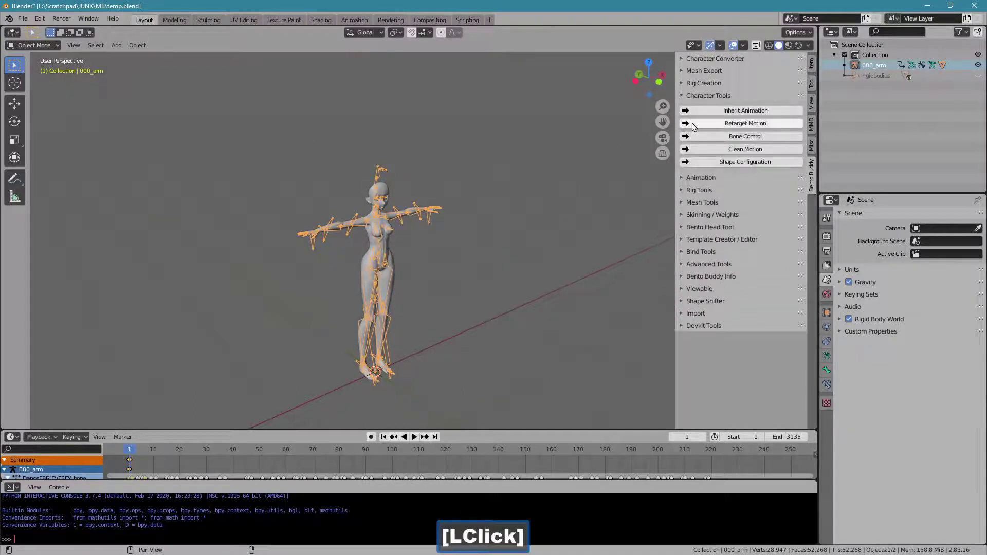
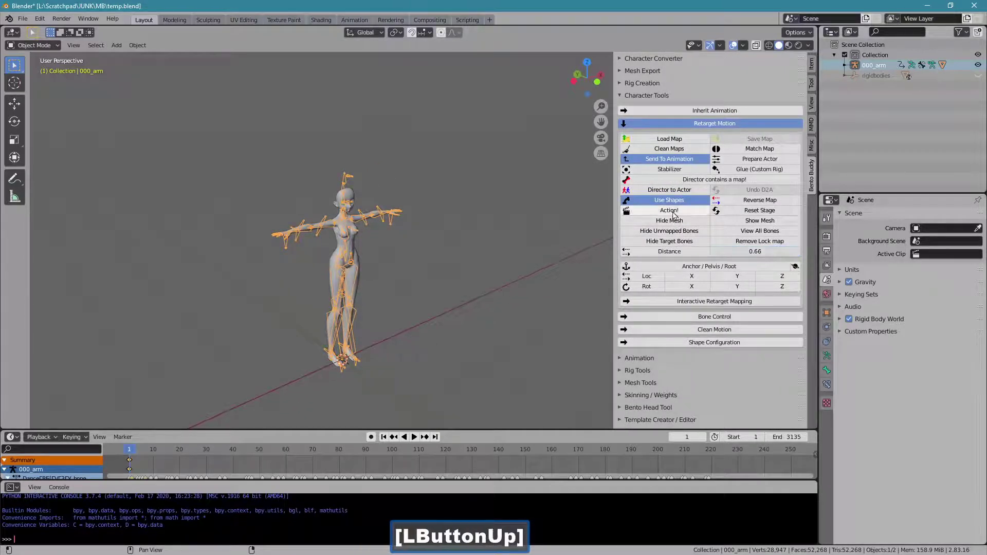
{"action": "left_click", "coordinate": [673, 203]}
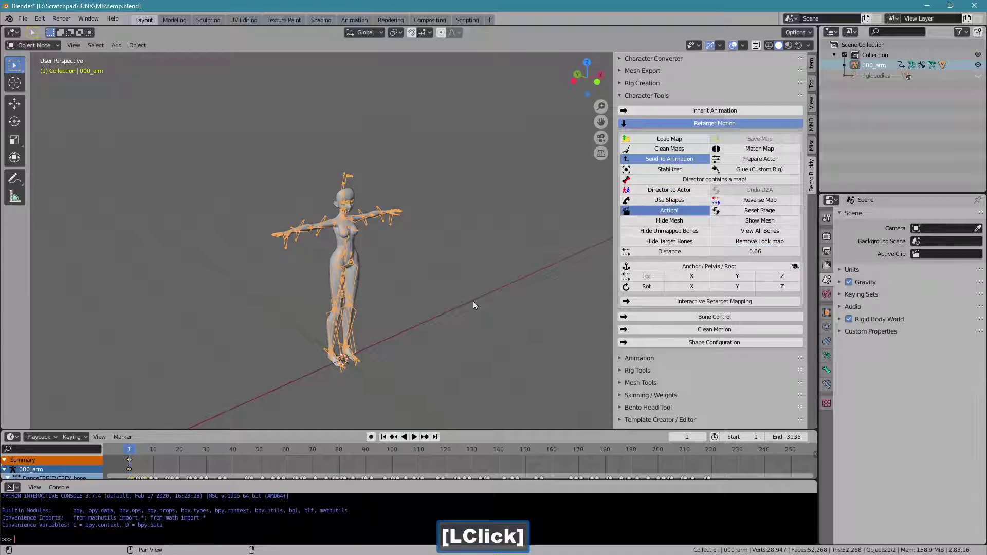
{"action": "left_click", "coordinate": [164, 450]}
Scrub the retargeted animation, stop playback and return to the Retarget Motion panel
{"action": "left_click", "coordinate": [185, 456]}
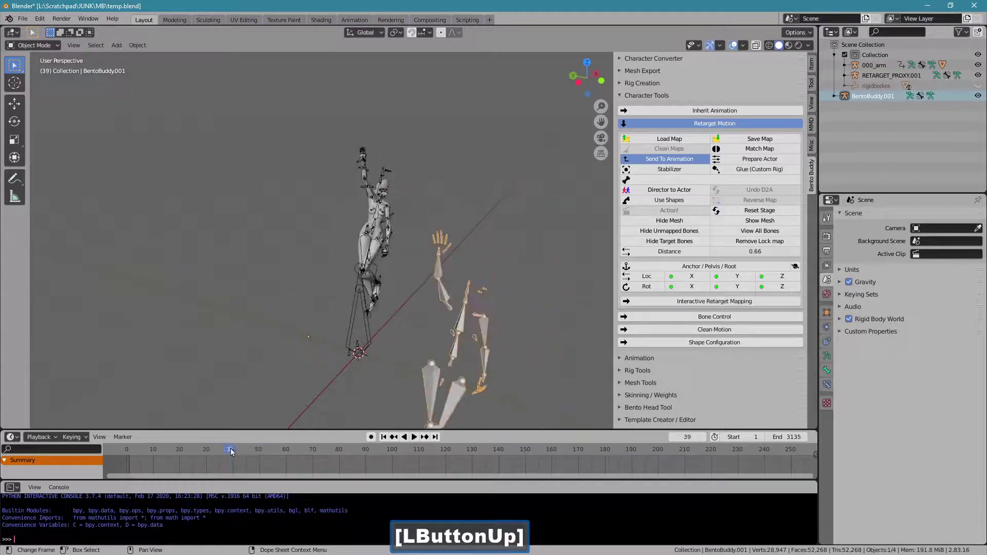
{"action": "left_click", "coordinate": [385, 443]}
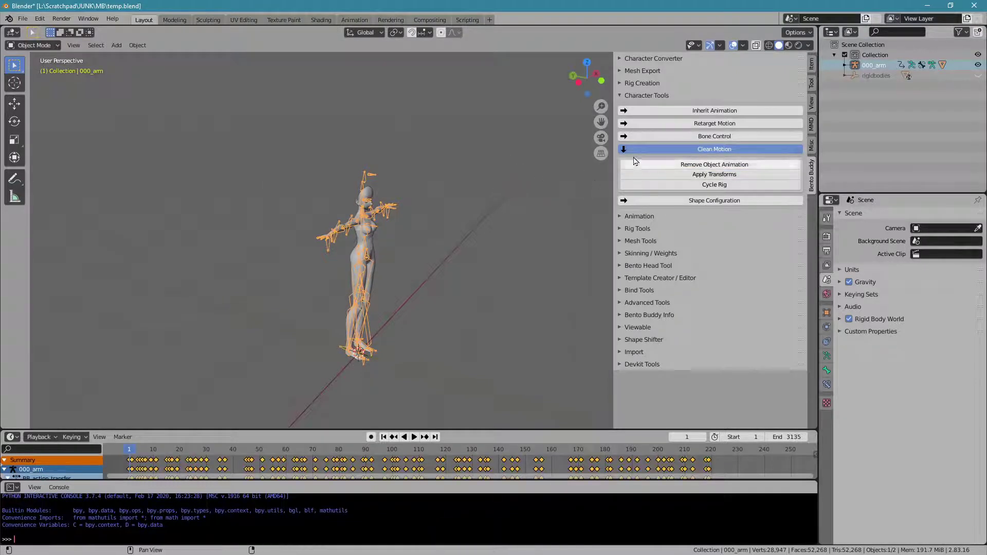
{"action": "left_click", "coordinate": [636, 151]}
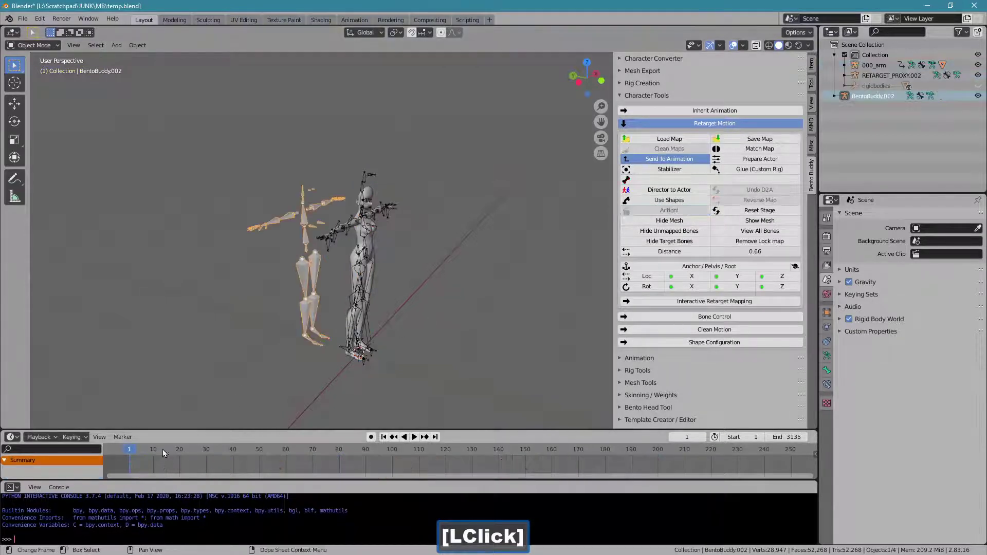
Play the timeline forward to review BentoBuddy.002 moving with the source figure
{"action": "left_click", "coordinate": [188, 455]}
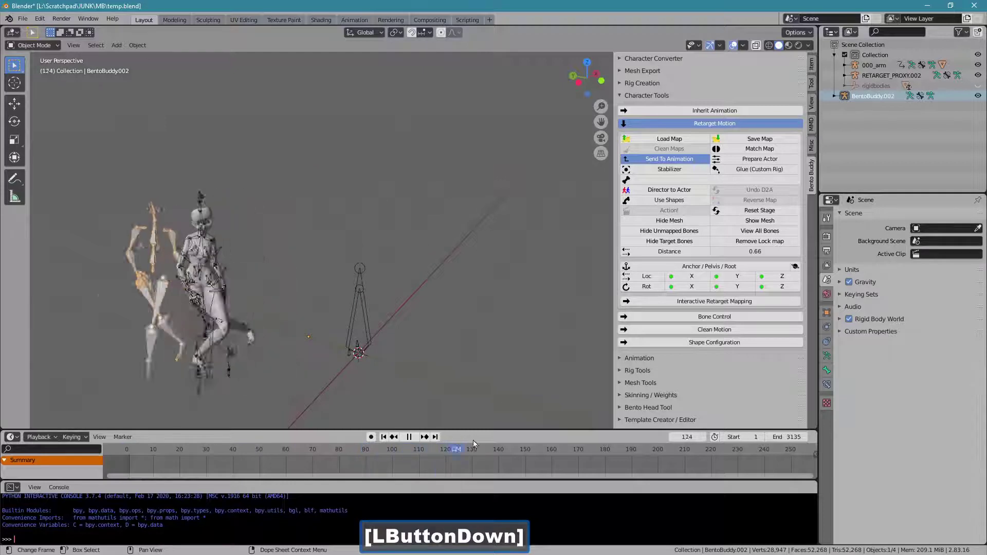